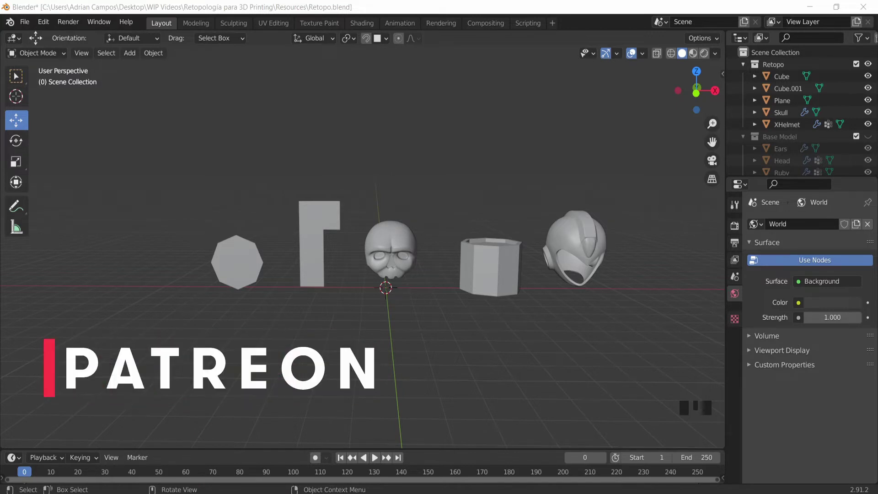
Show the Viewport Overlays settings to enable the wireframe overlay.
click(643, 55)
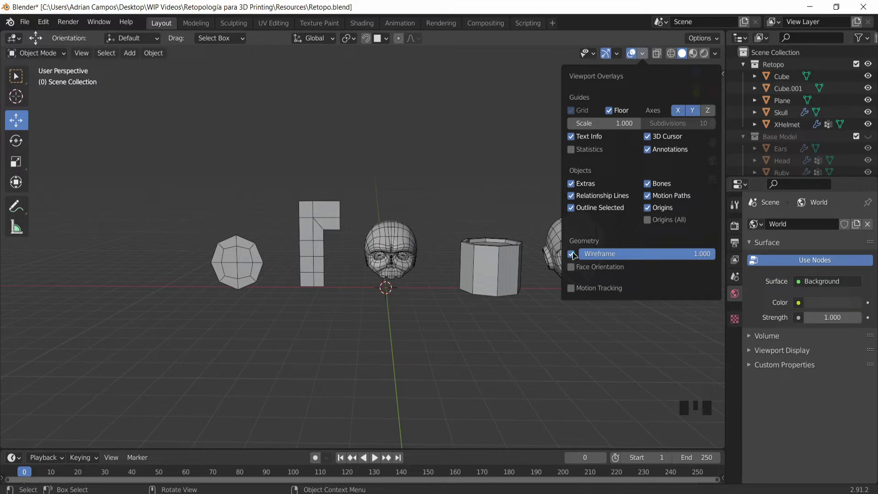
Dismiss the overlays popover and orbit in close on the octagon and L-shaped example meshes.
click(364, 178)
scroll(up, 3)
drag(322, 178, 464, 171)
scroll(up, 3)
scroll(up, 3)
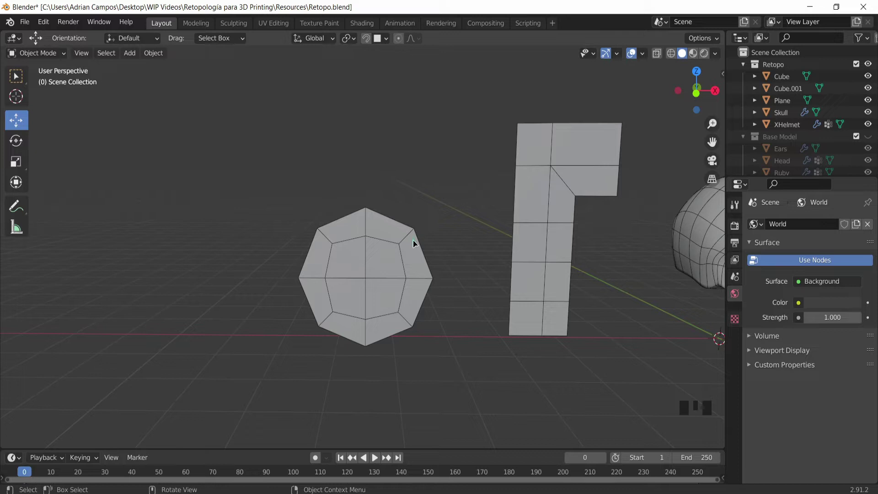
drag(486, 218, 406, 211)
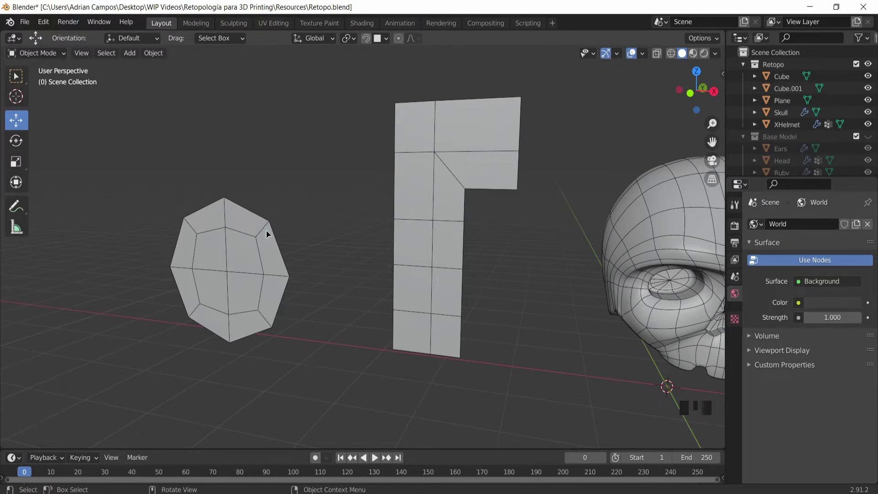
drag(286, 231, 415, 116)
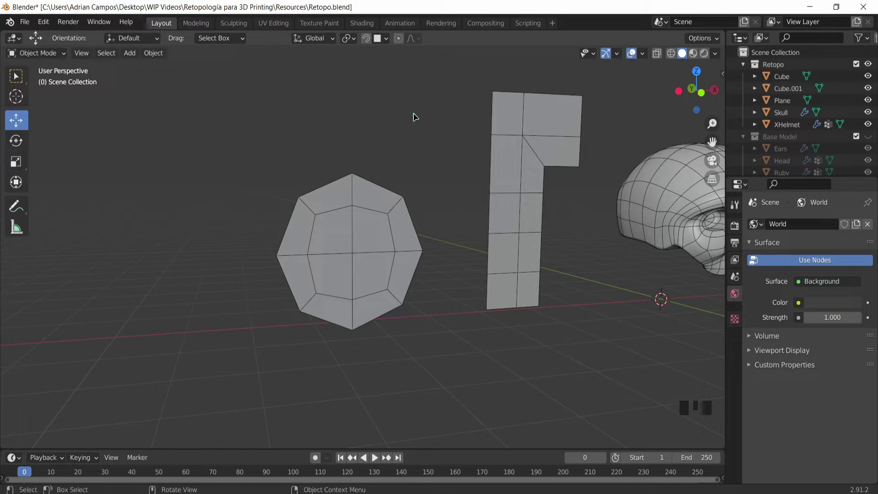
click(419, 82)
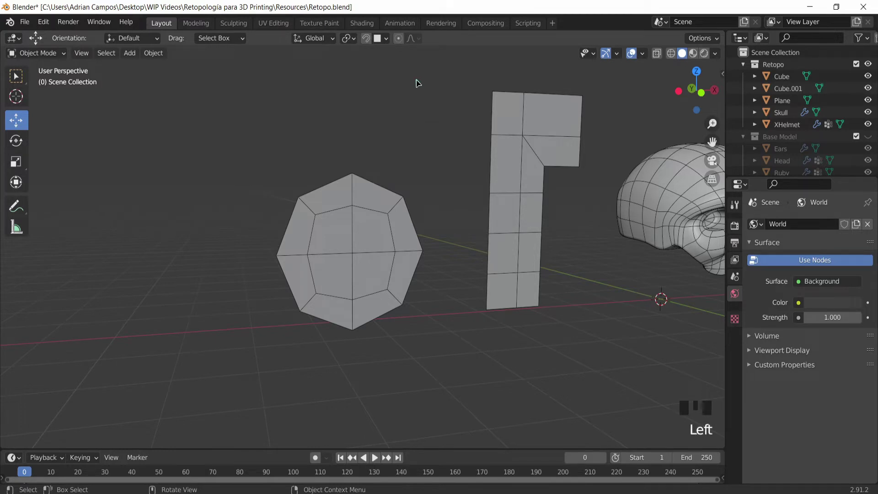
Add a cube mesh left of the examples via Shift+A and enter Edit Mode on it.
key(shift+a)
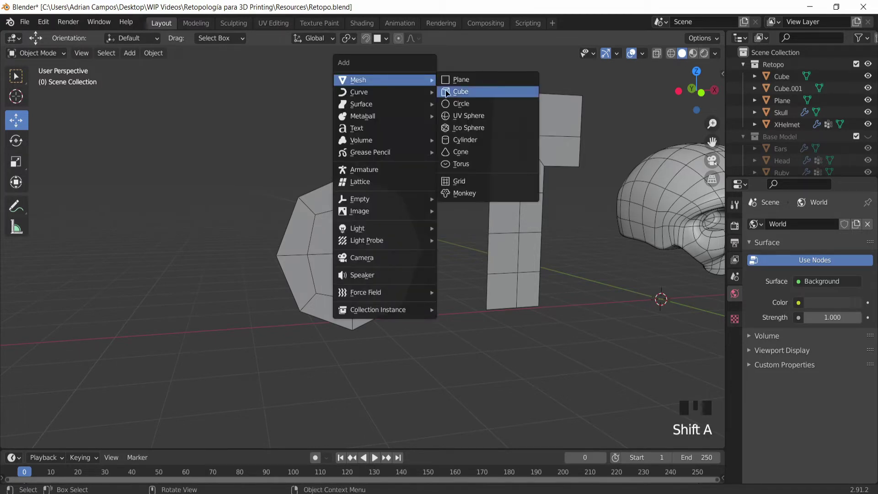
scroll(down, 3)
drag(325, 178, 568, 281)
click(568, 282)
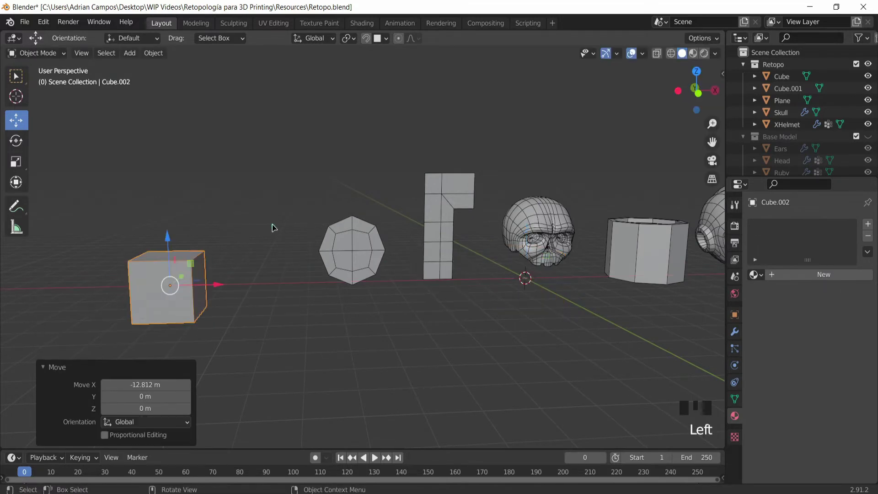
key(Tab)
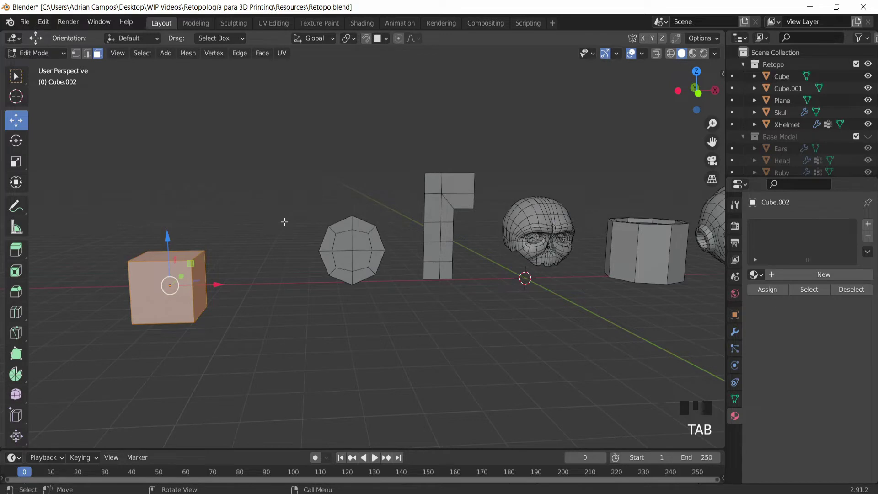
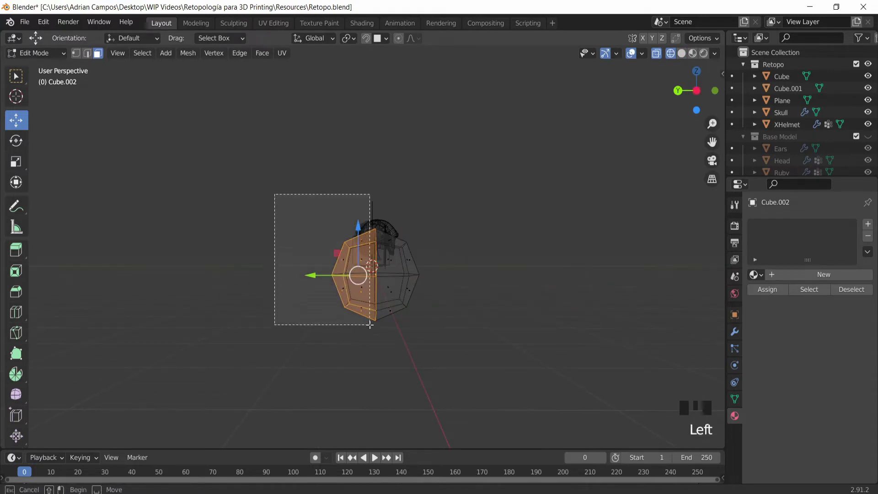
Delete the selected half of the cube, select the rest and scale it up to 1.17.
key(Delete)
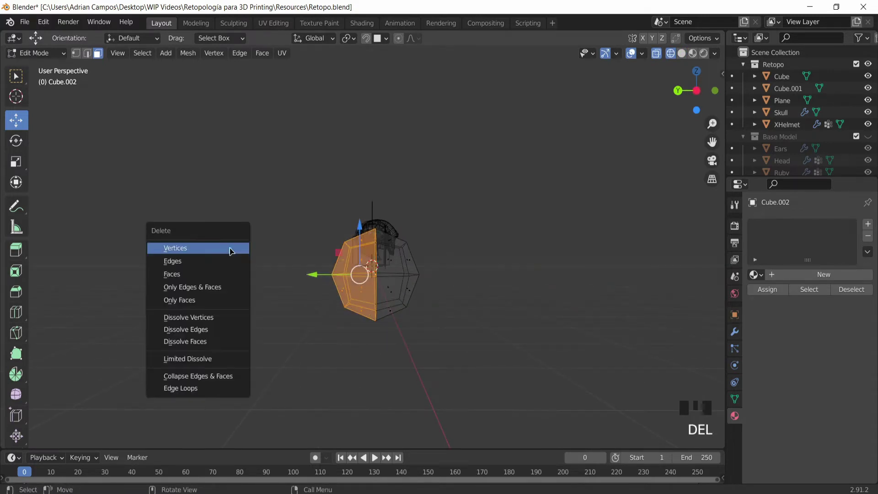
key(ctrl+z)
key(Delete)
key(Down)
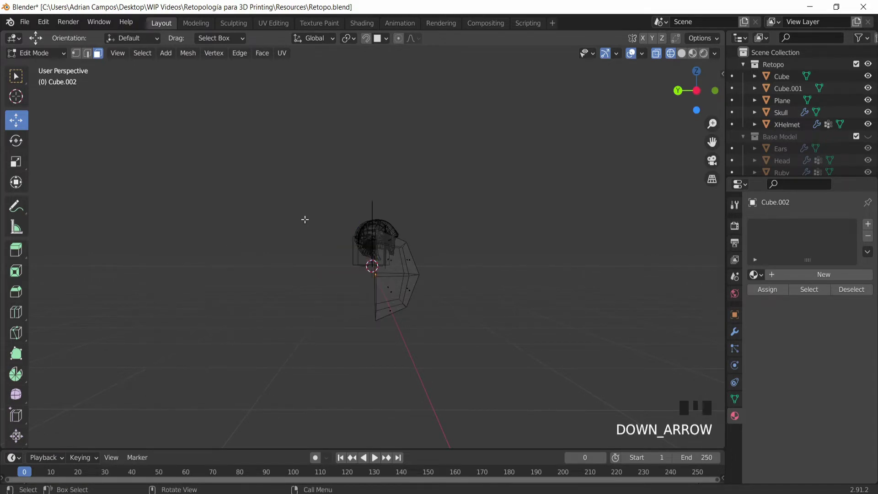
key(s)
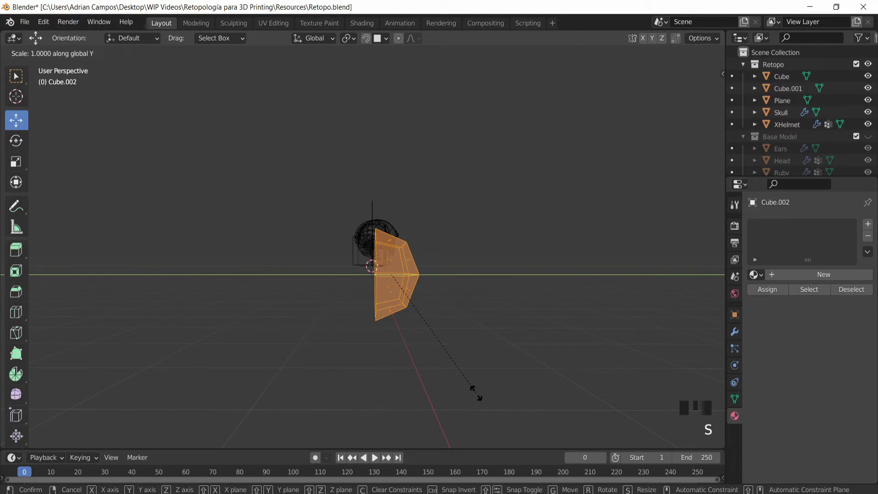
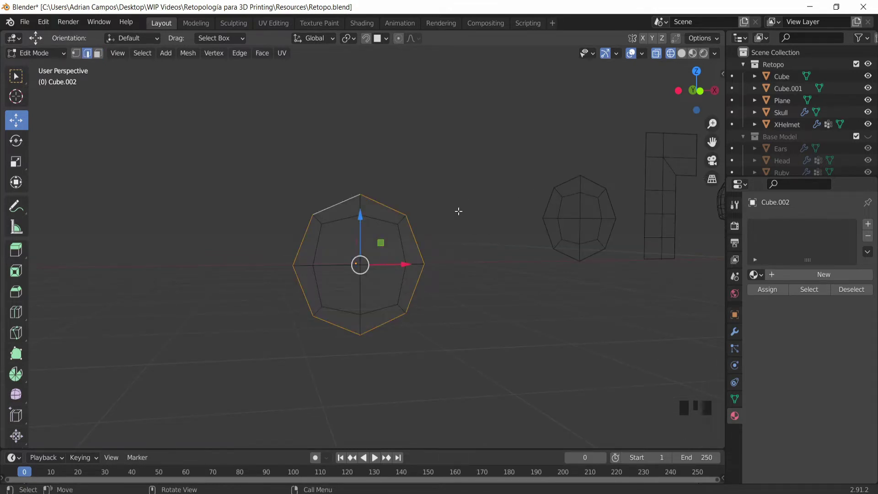
key(s)
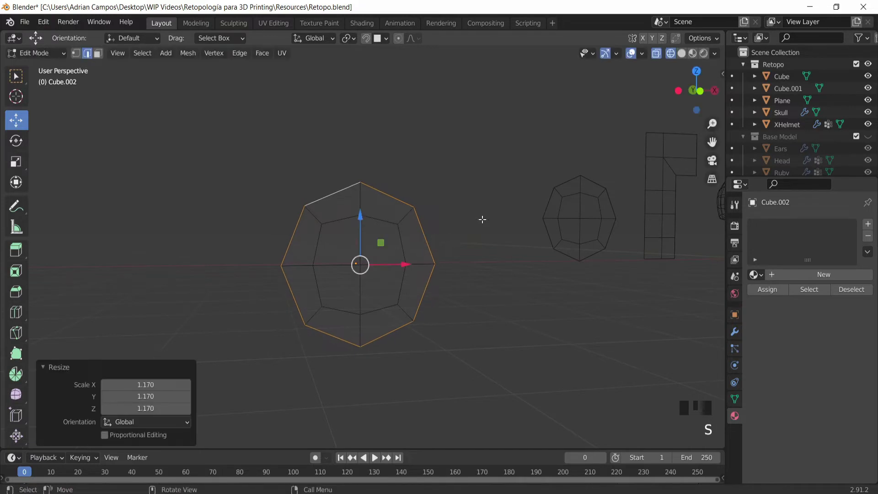
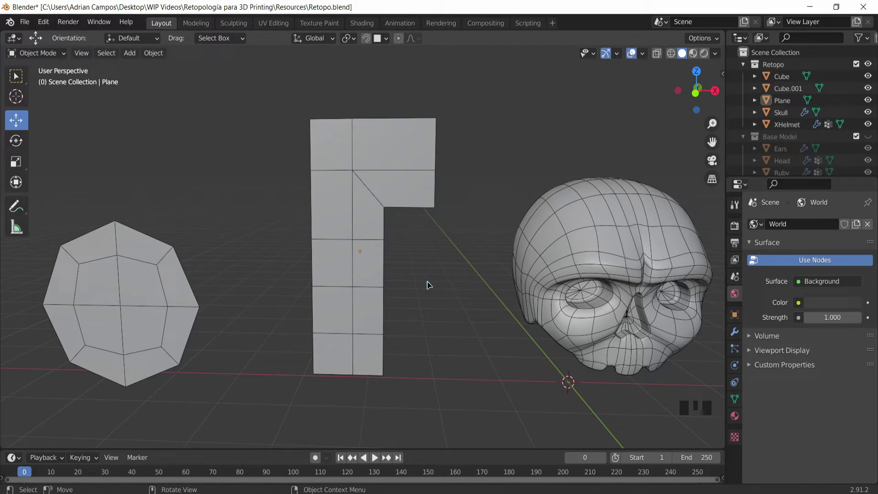
Inspect the Skull's modifiers, then make the L-shaped Plane active and centre it in view.
drag(473, 256, 431, 230)
click(432, 230)
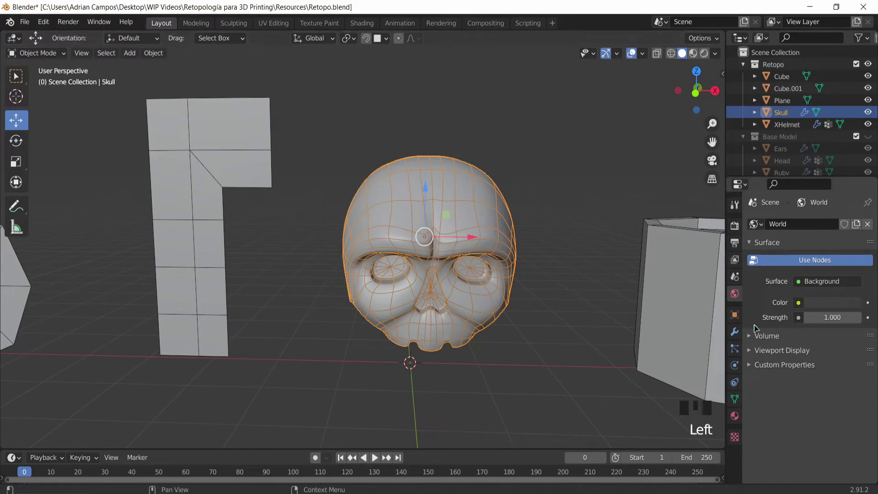
click(736, 336)
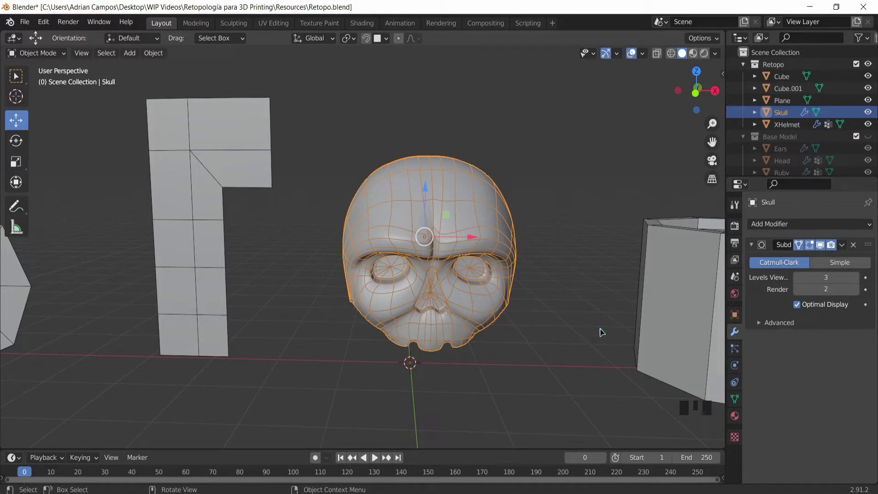
drag(369, 295, 369, 295)
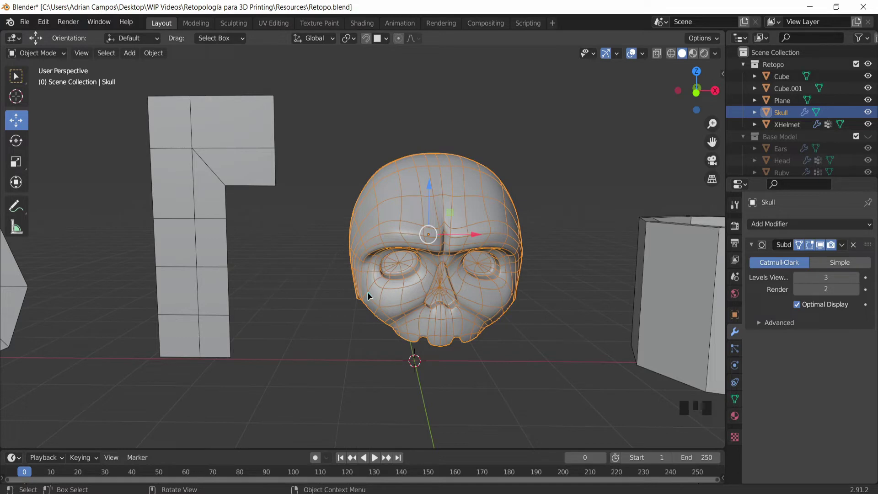
click(291, 270)
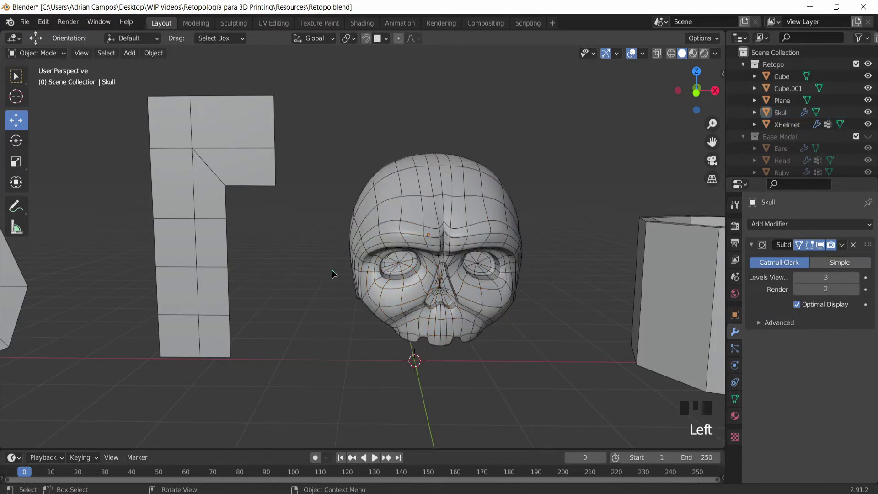
drag(254, 219, 317, 195)
Add a Catmull-Clark Subdivision Surface modifier to the plane at viewport level 2.
click(317, 195)
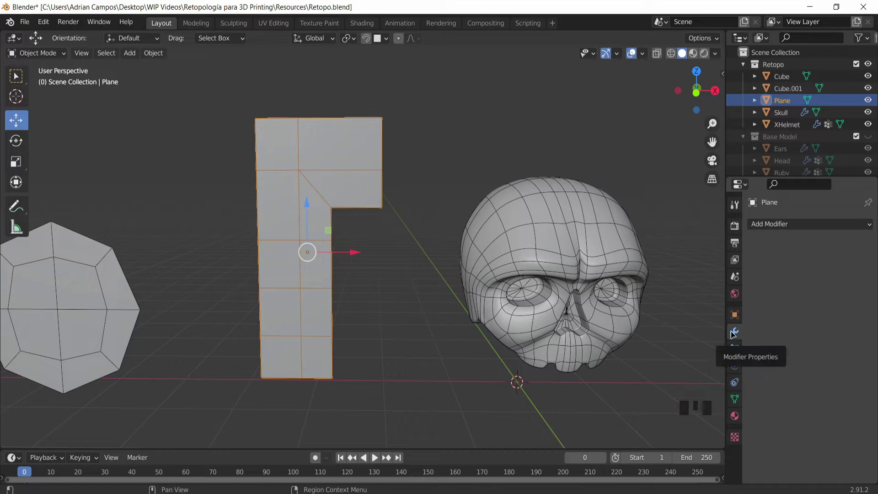
click(780, 222)
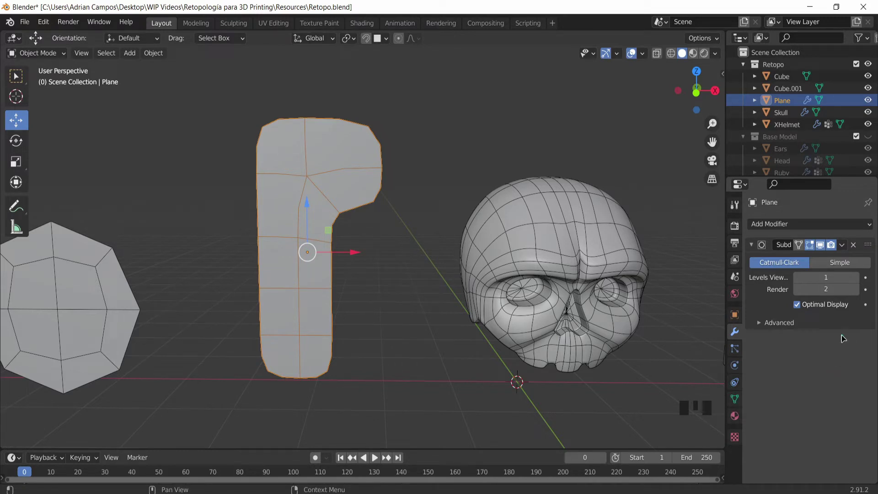
drag(859, 278, 558, 241)
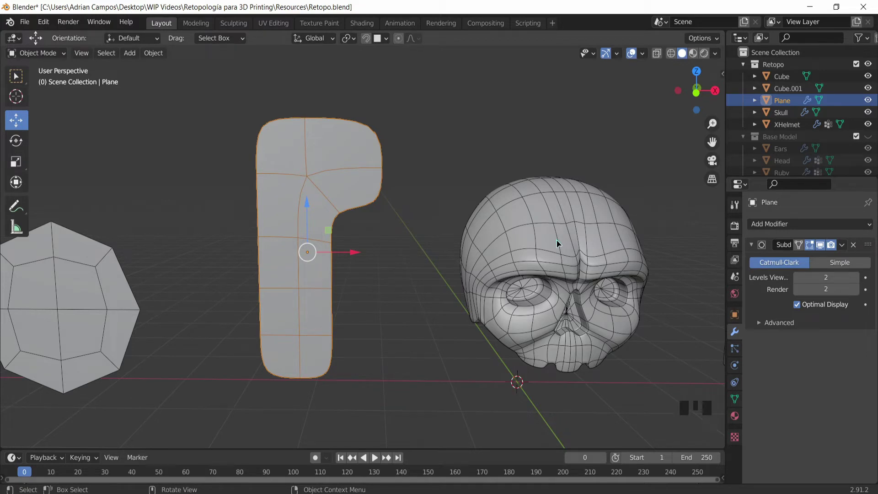
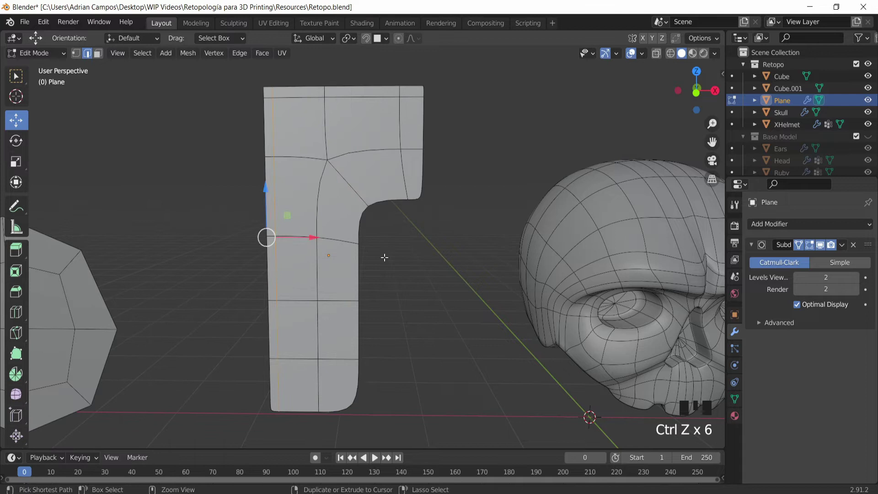
Undo twice to remove the extra loop cut from the plane.
key(ctrl+z)
key(ctrl+z)
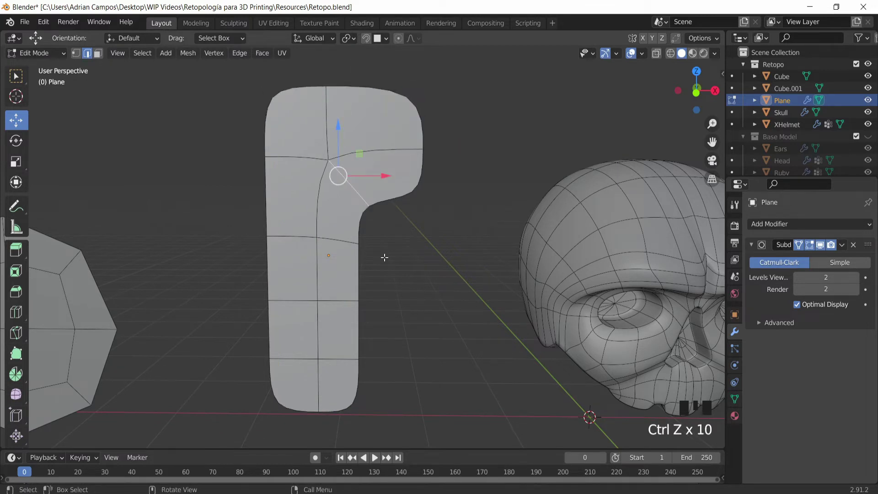
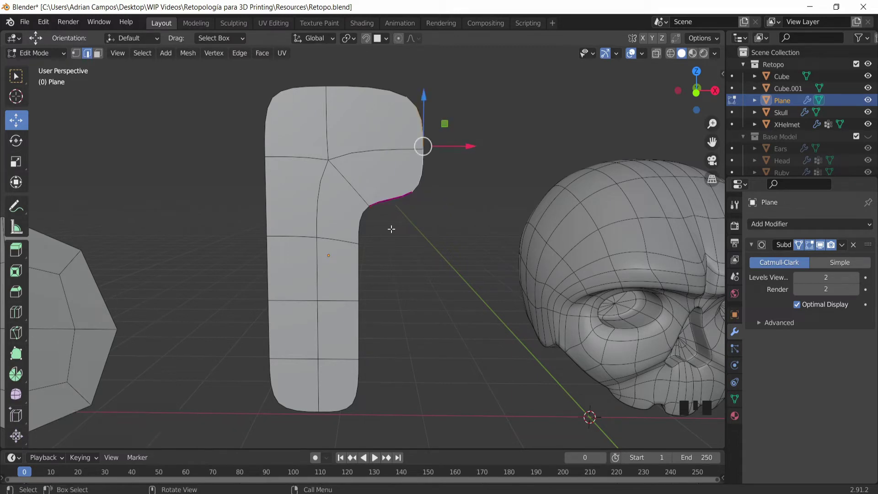
Select the plane's top and right border edges for creasing.
drag(425, 159, 357, 235)
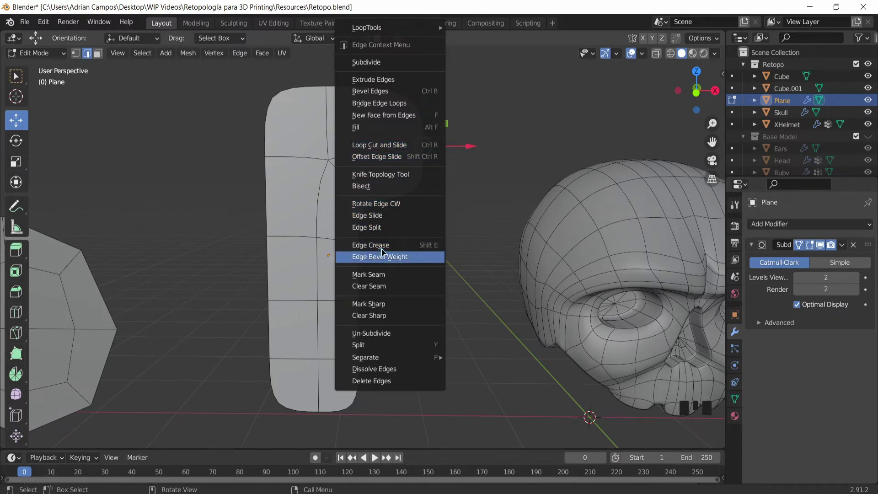
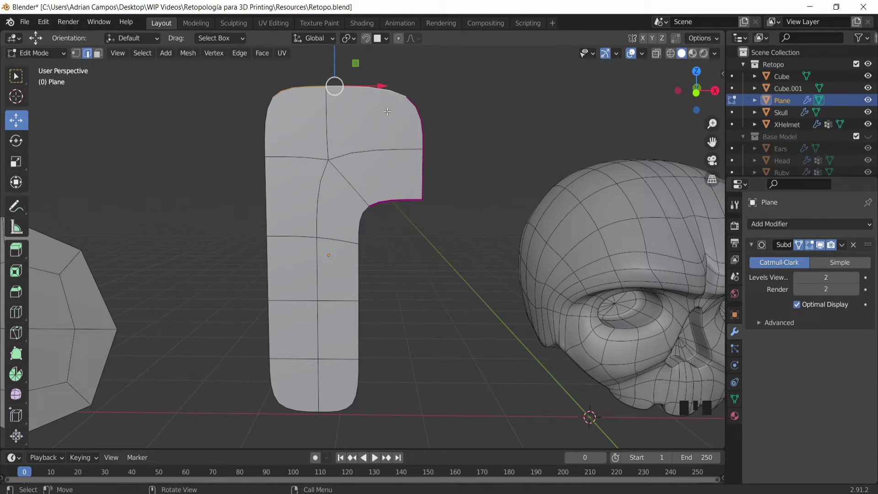
Select the remaining top border edge alongside the creased right side.
drag(388, 115, 352, 221)
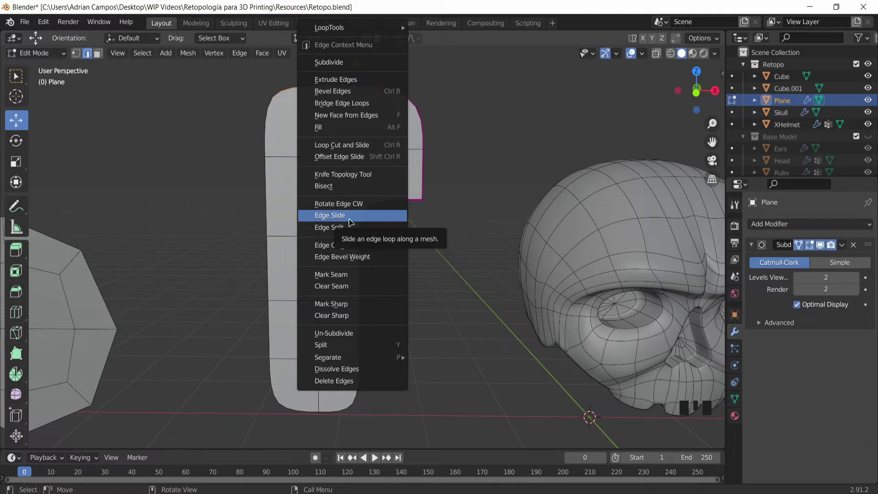
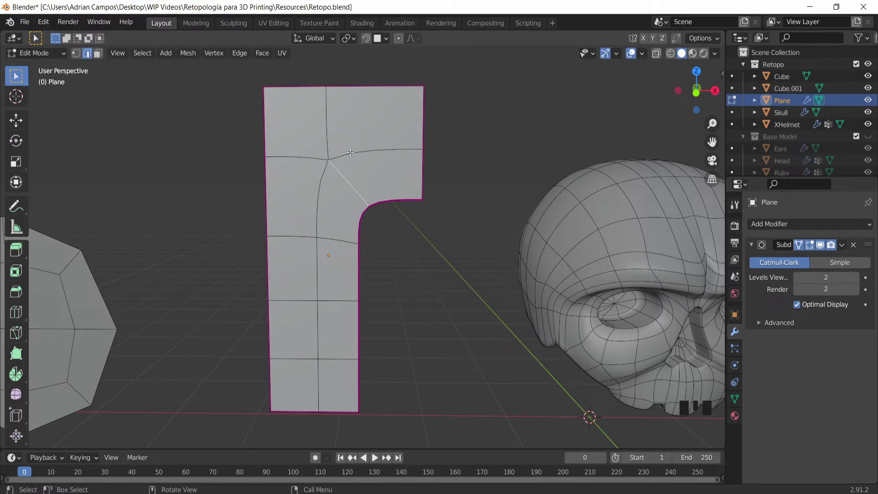
Knife-cut a new edge from the top border through the inner junction to the right border.
click(333, 137)
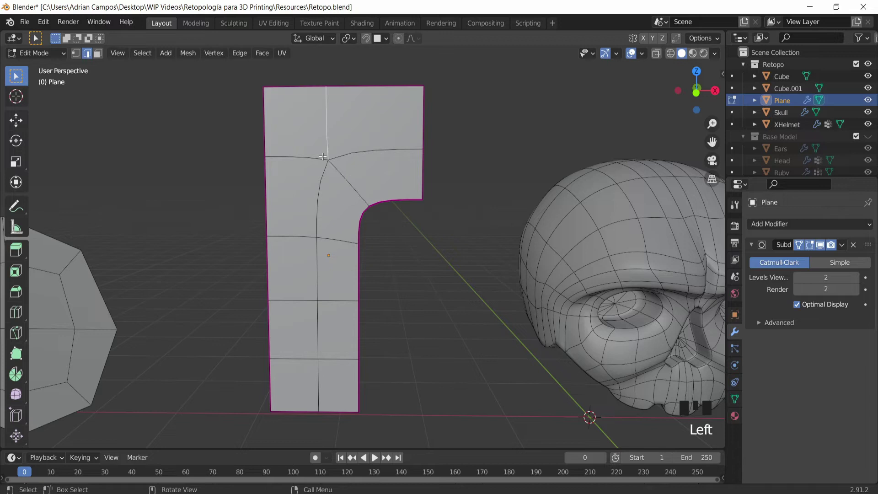
drag(311, 151, 325, 169)
click(325, 180)
click(343, 170)
click(345, 155)
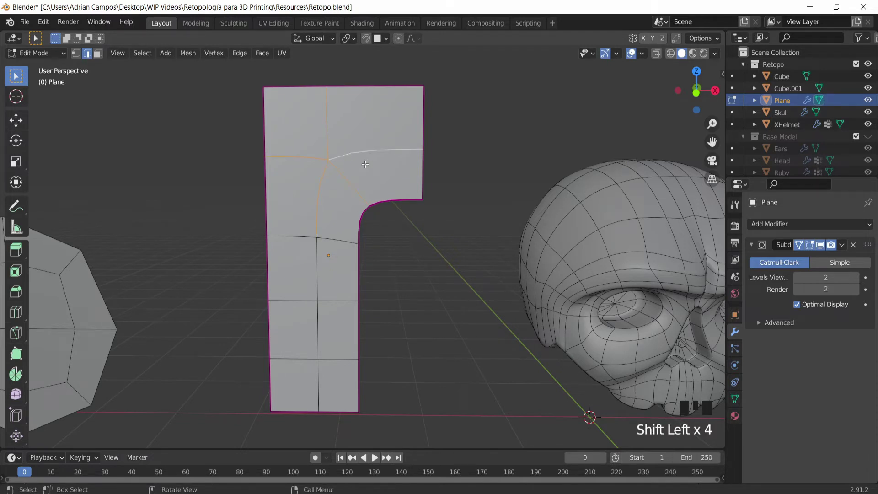
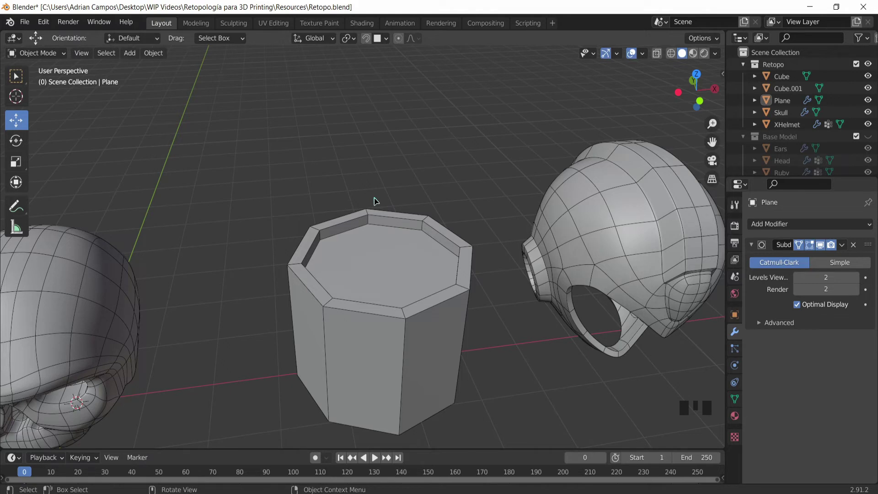
Orbit around the row of models and close in on the octagonal cup Cube.001's top.
scroll(down, 3)
scroll(down, 3)
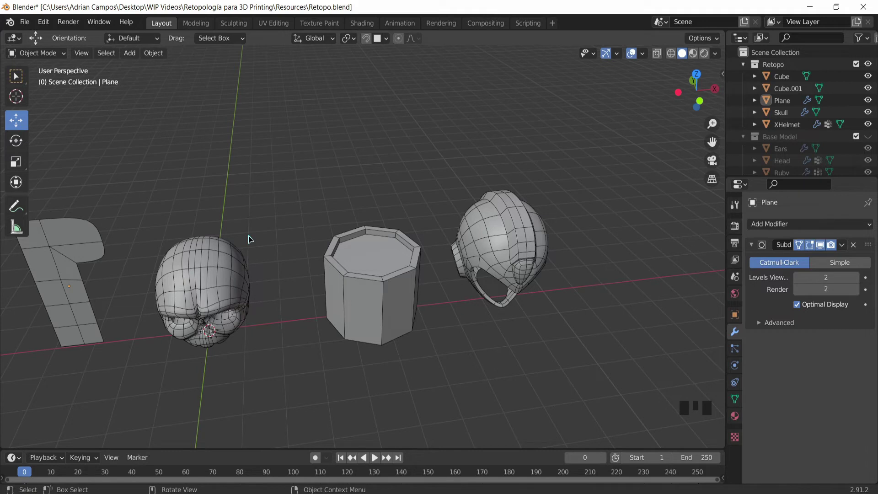
drag(313, 222, 343, 214)
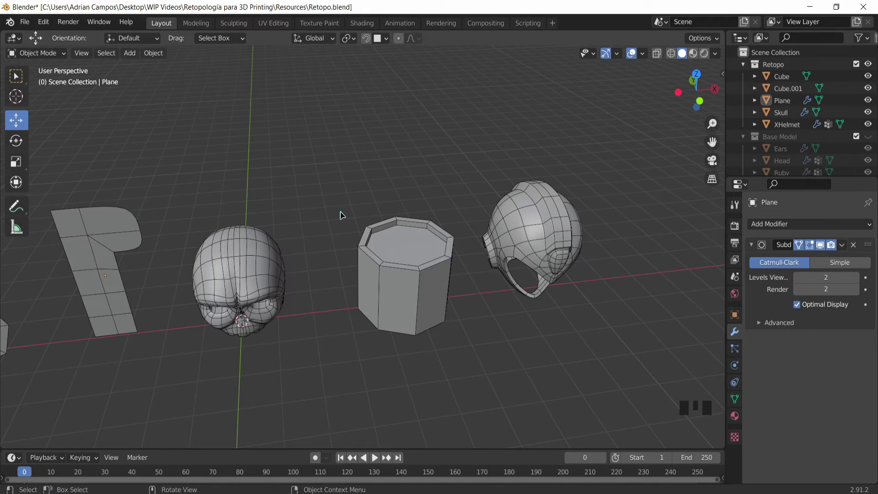
drag(253, 208, 263, 202)
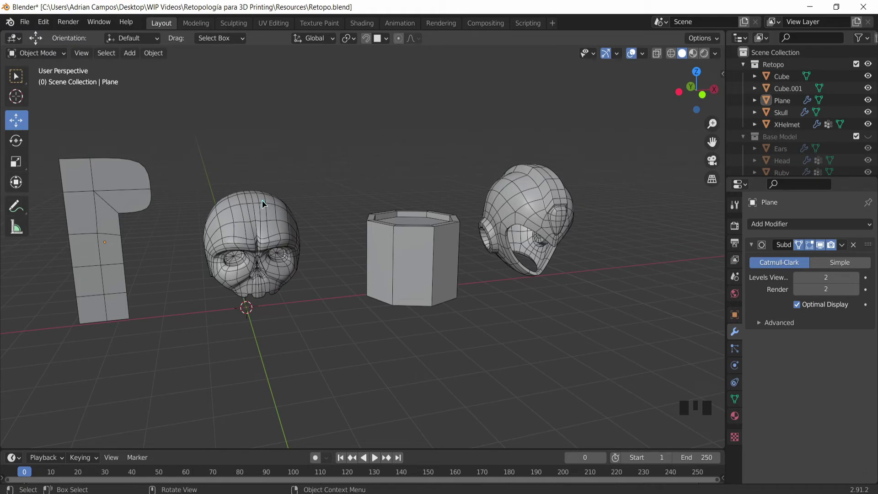
drag(358, 221, 358, 221)
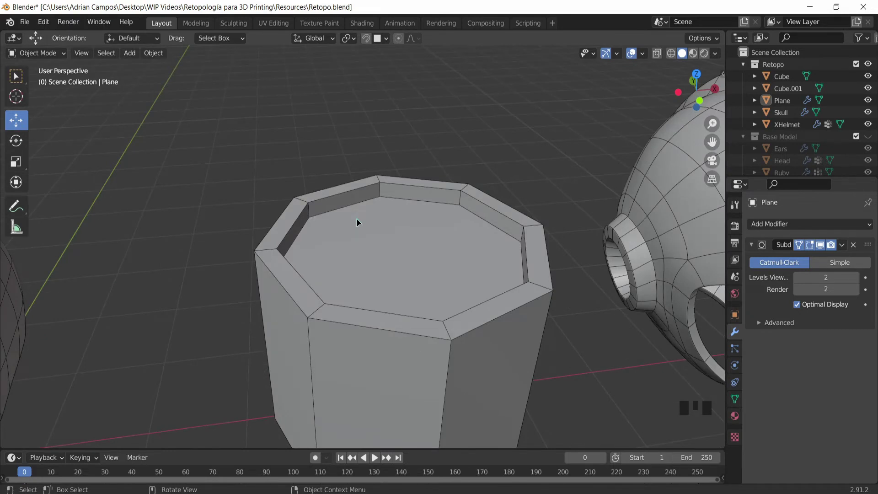
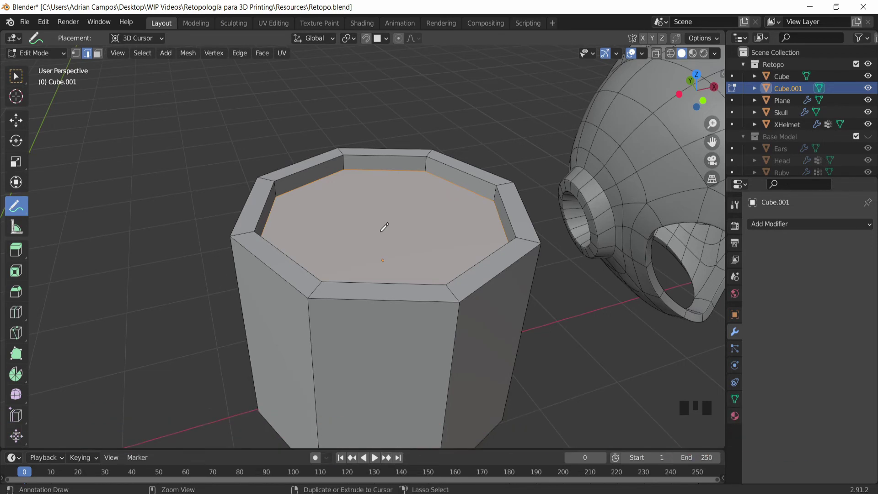
Triangulate the cup's top face, then turn the triangles back into quads.
key(ctrl+t)
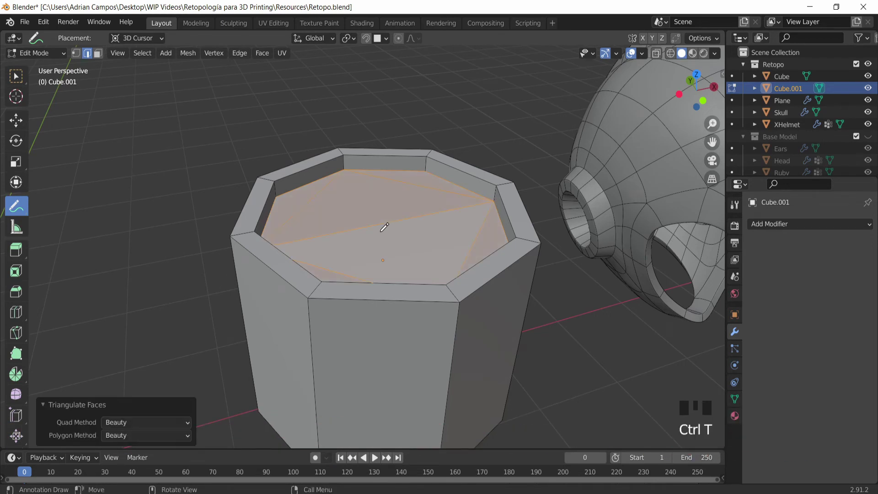
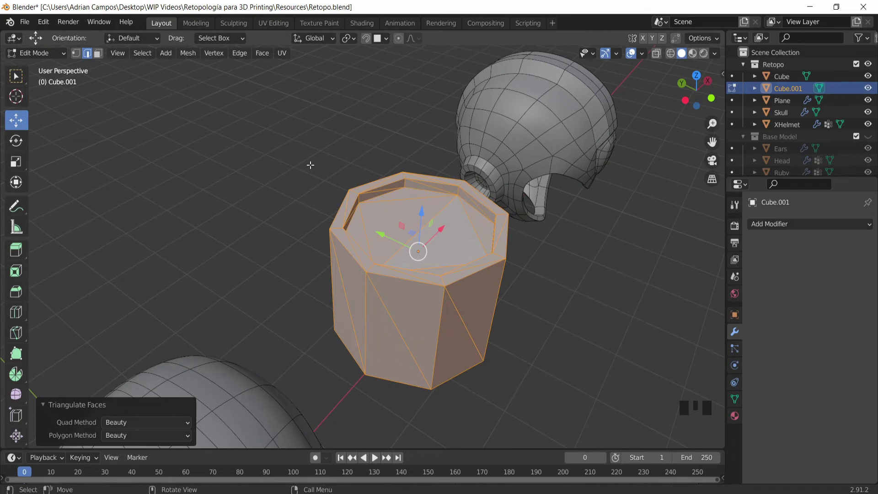
key(ctrl+z)
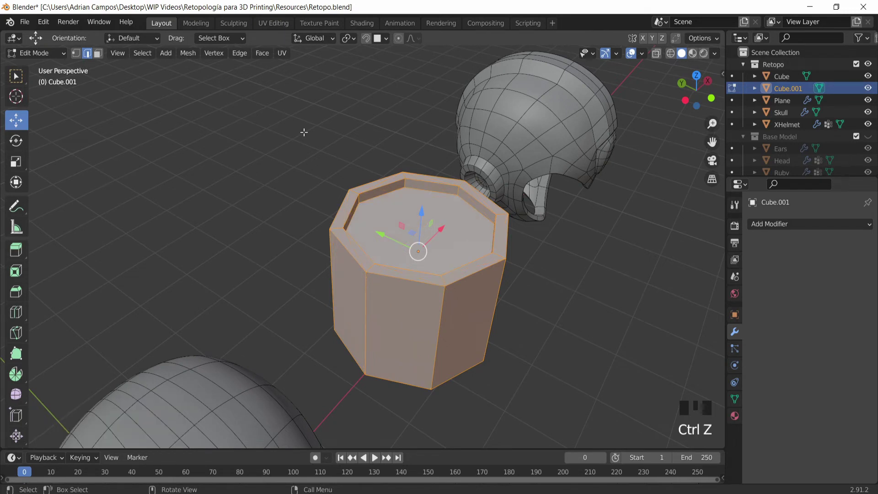
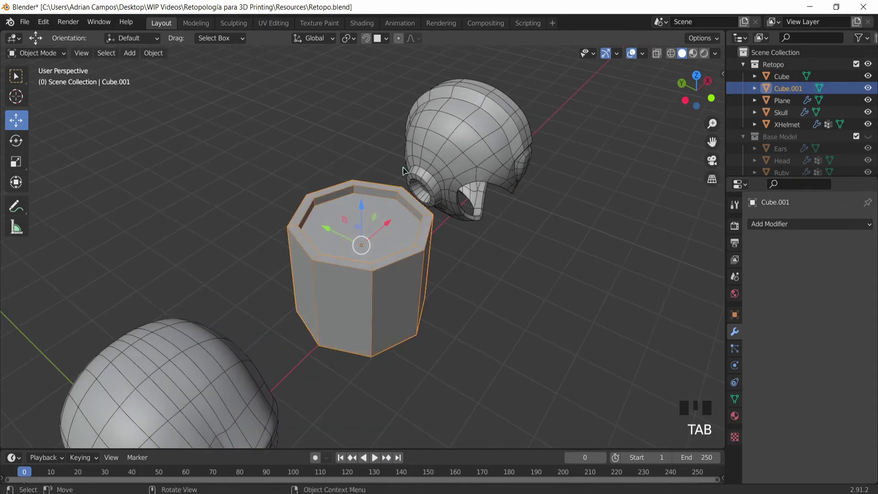
Orbit around the scene to bring the XHelmet retopology model into view.
drag(324, 153, 345, 155)
scroll(down, 3)
drag(315, 151, 315, 163)
scroll(up, 3)
drag(325, 174, 325, 168)
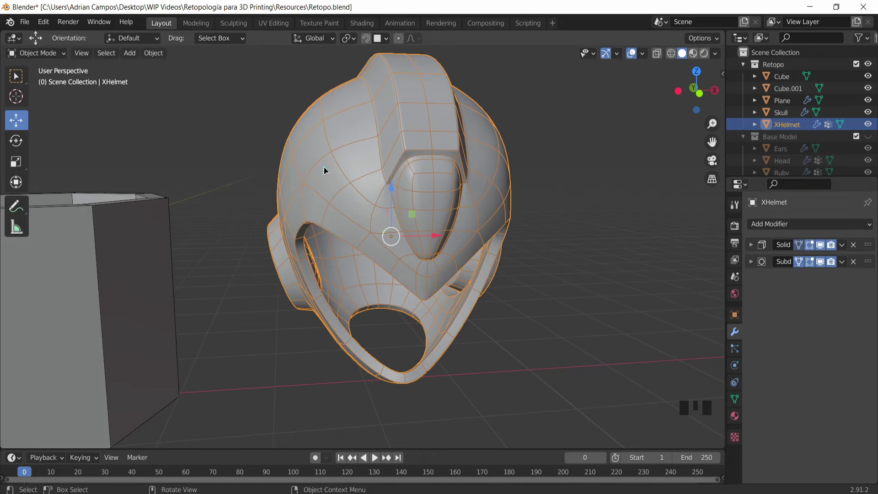
drag(383, 193, 383, 193)
scroll(up, 3)
drag(391, 183, 349, 171)
scroll(down, 3)
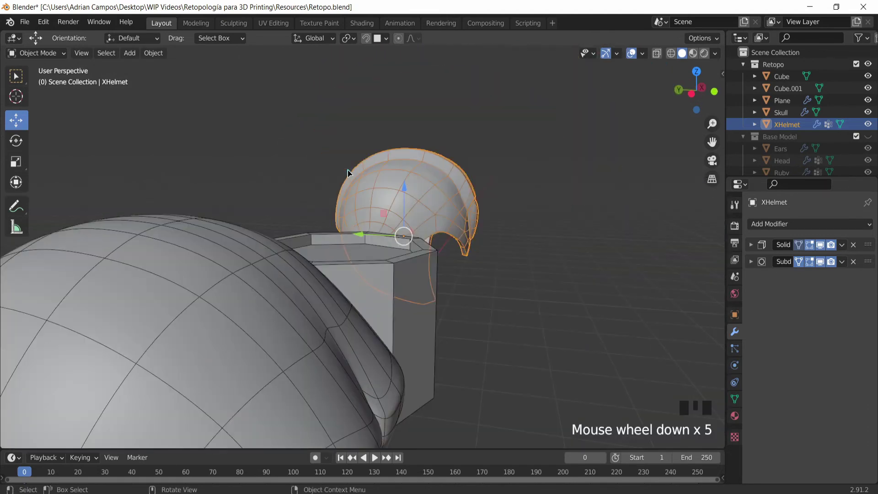
Isolate XHelmet in Local View and orbit around it back to a front view.
key(KP_Divide)
drag(357, 163, 360, 181)
scroll(up, 3)
drag(296, 234, 301, 216)
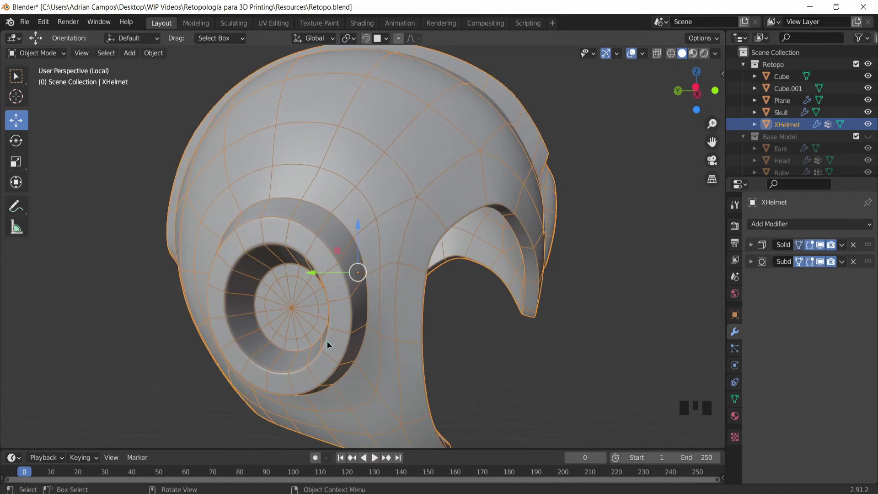
drag(240, 250, 280, 196)
scroll(down, 3)
drag(305, 202, 323, 206)
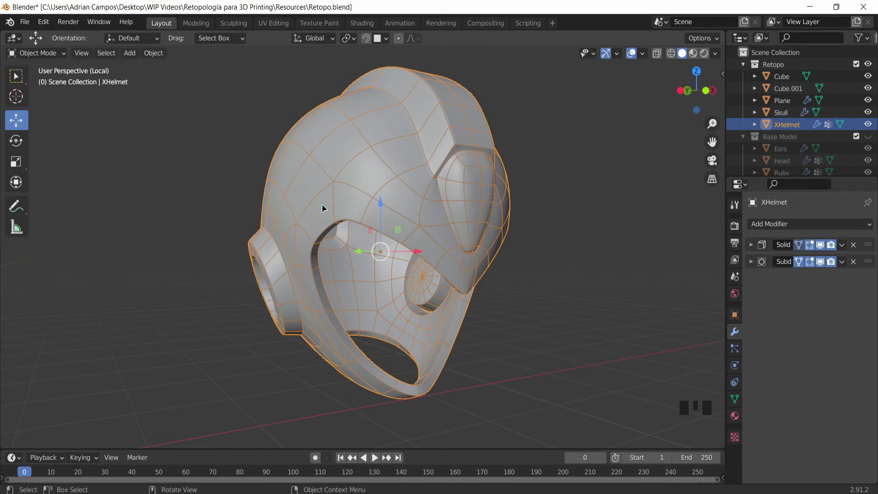
scroll(down, 3)
drag(374, 170, 355, 170)
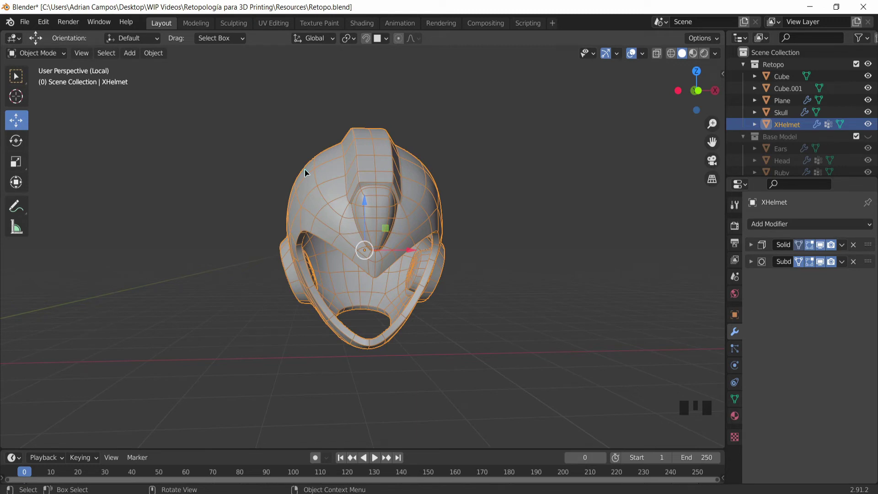
Deselect the helmet and hide the Retopo collection, leaving only the Base Model helmet visible.
click(254, 150)
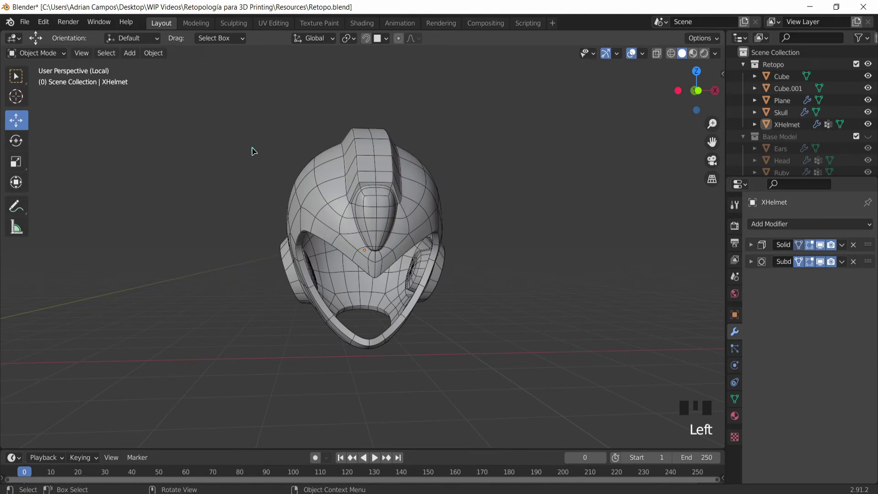
drag(224, 152, 261, 144)
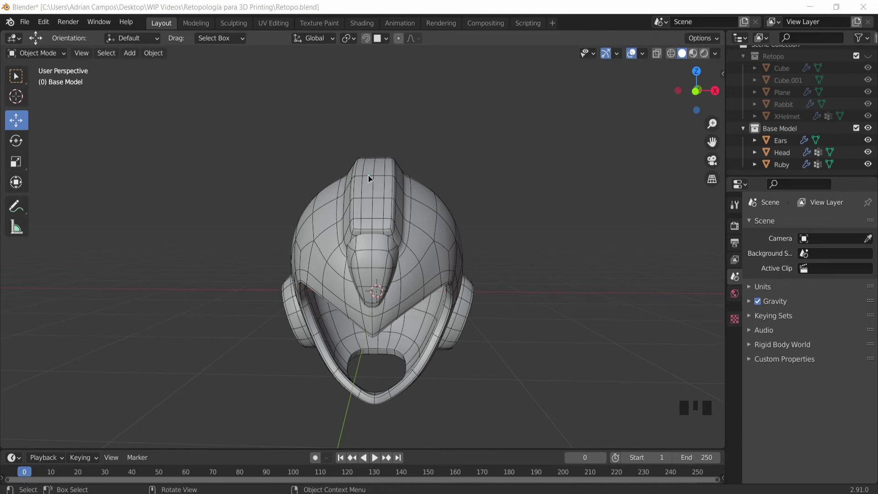
drag(360, 94, 379, 41)
drag(384, 41, 374, 197)
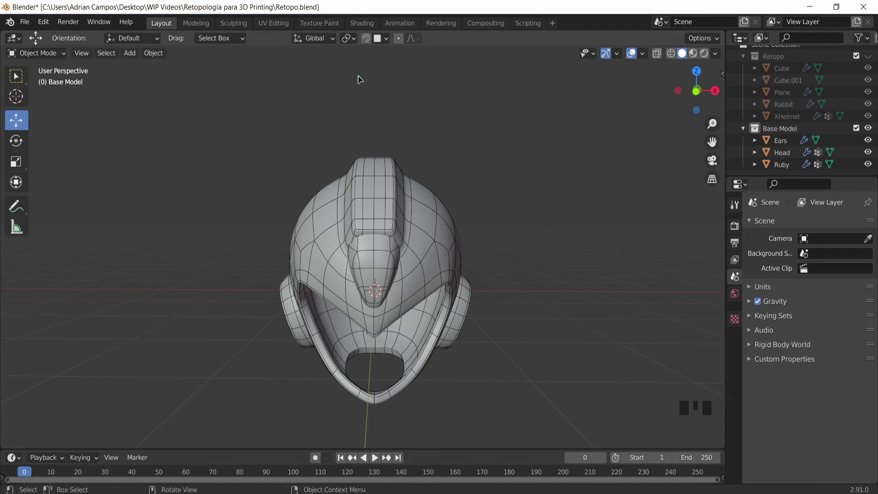
Set snapping to Face and toggle snapping on.
double_click(366, 36)
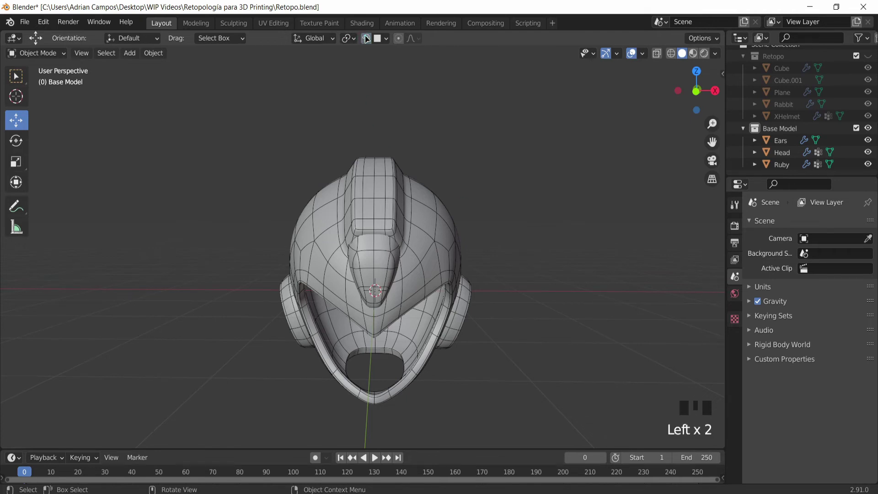
click(365, 43)
click(364, 42)
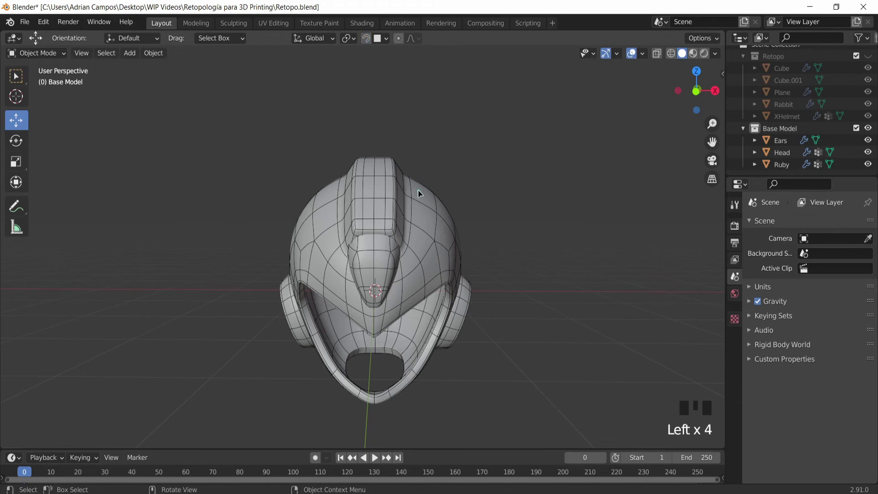
key(shift+Tab)
key(shift+Tab)
key(shift+Tab)
key(shift+Tab)
key(shift+Tab)
key(shift+Tab)
key(shift+Tab)
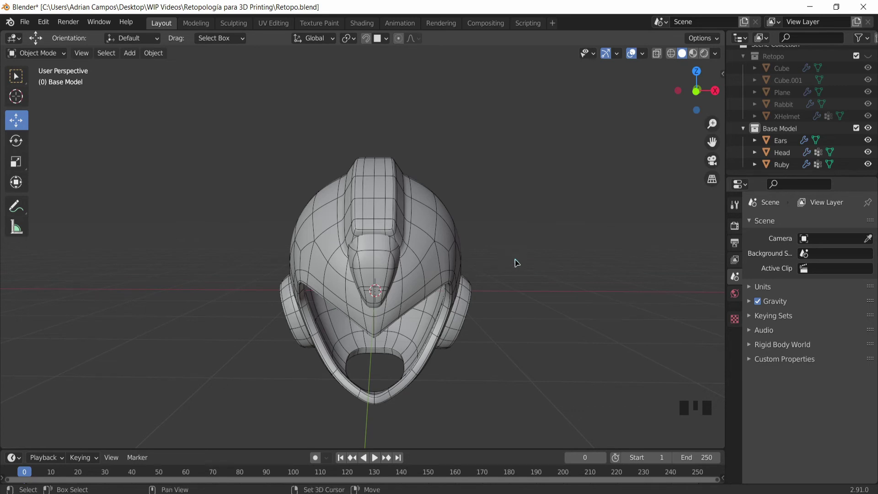
Bring up the add-object list over the Base Model helmet.
key(shift+a)
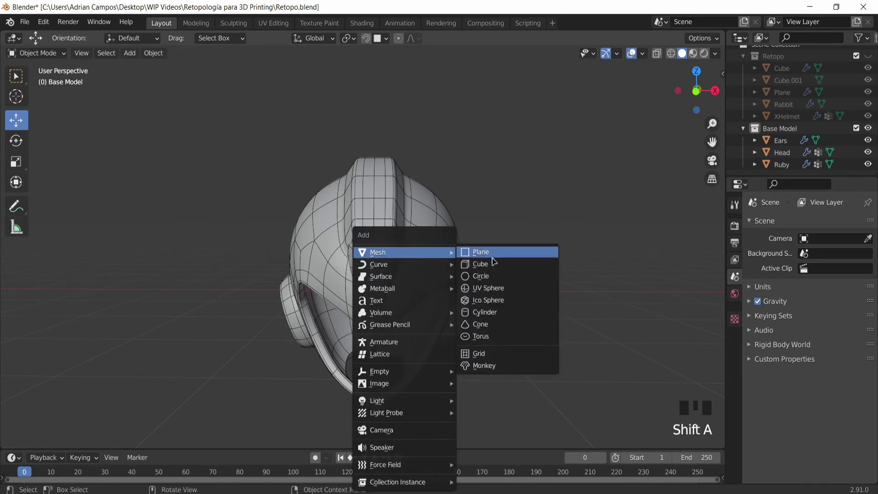
Add Plane.001, shift it about 2.17 m along X beside the helmet, and enter Edit Mode.
middle_click(401, 292)
key(Tab)
click(445, 272)
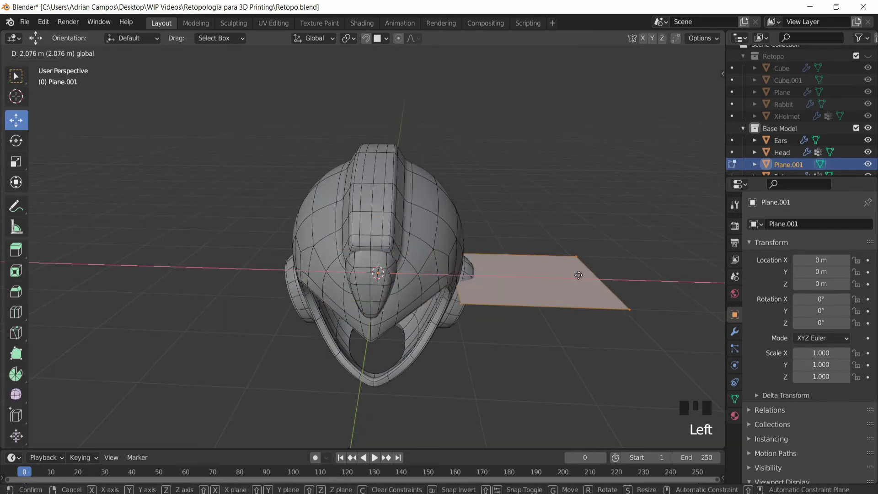
click(738, 334)
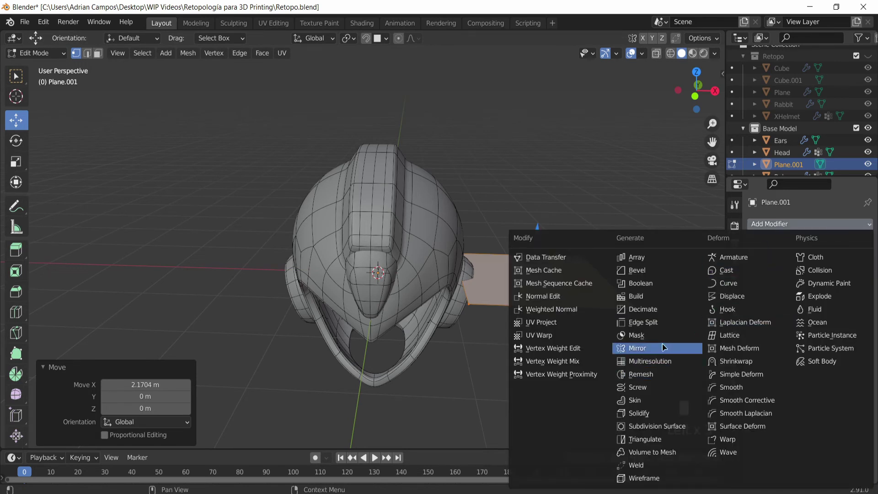
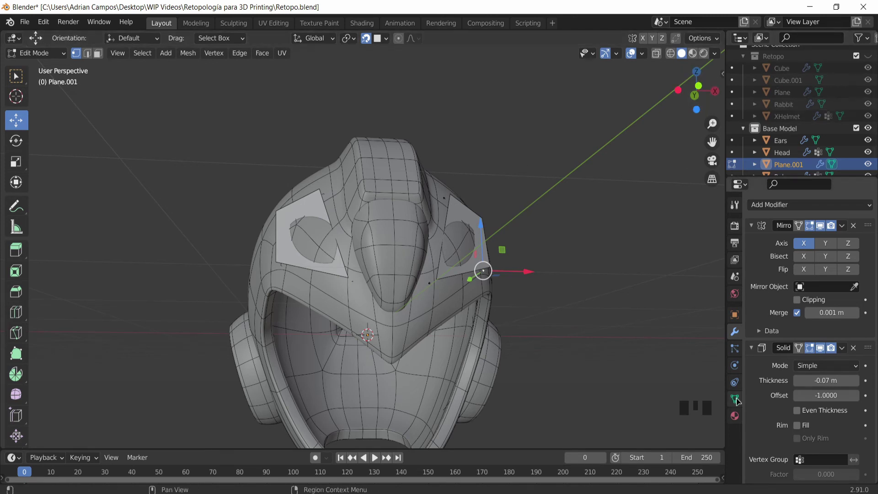
Enable In Front in Plane.001's Viewport Display so it draws over the helmet.
click(798, 429)
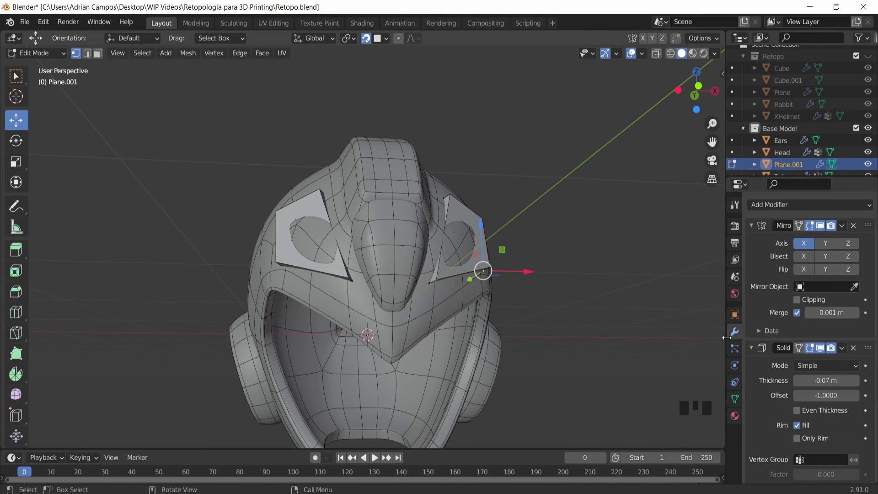
click(735, 320)
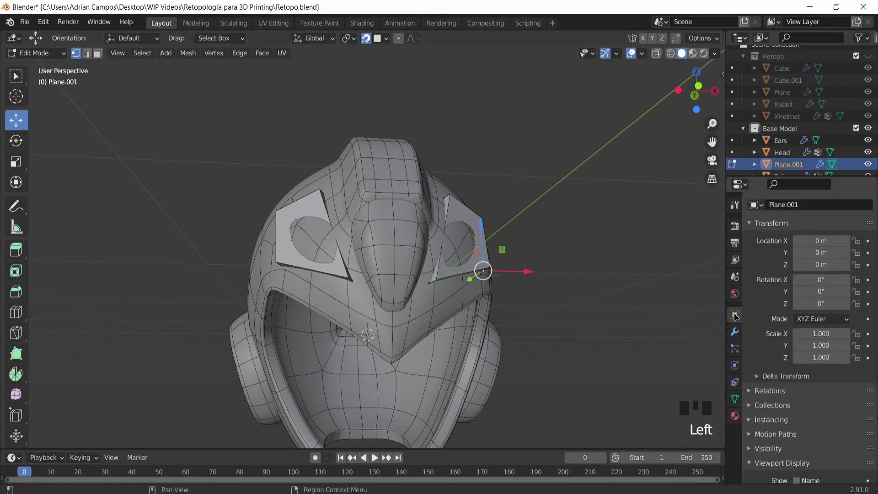
scroll(down, 3)
drag(768, 330, 785, 333)
scroll(down, 3)
click(798, 419)
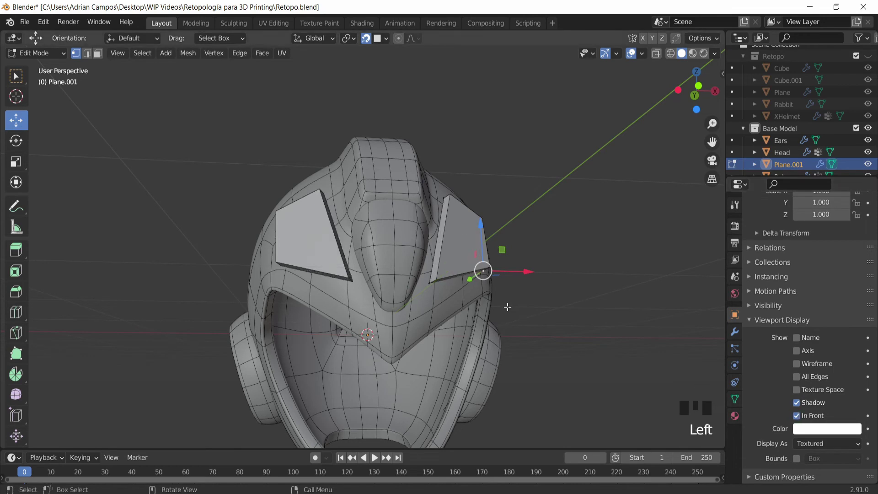
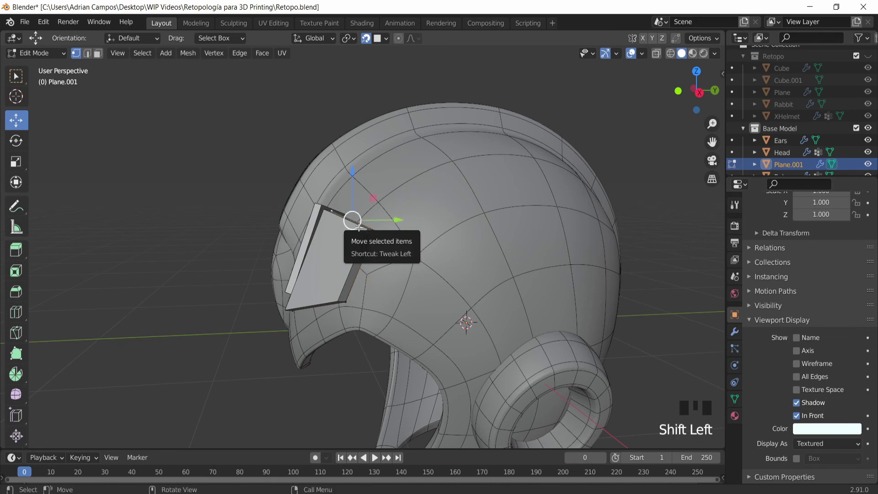
key(e)
key(e)
drag(458, 194, 447, 203)
key(ctrl+z)
key(ctrl+z)
drag(304, 205, 767, 350)
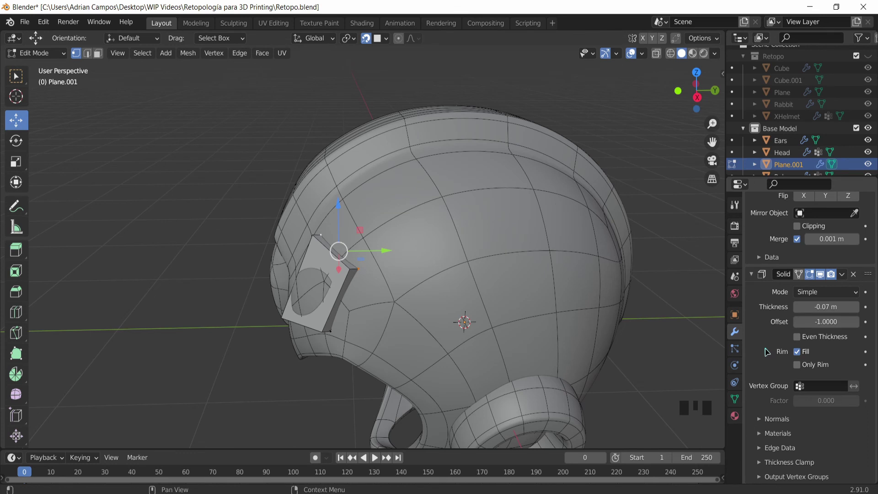
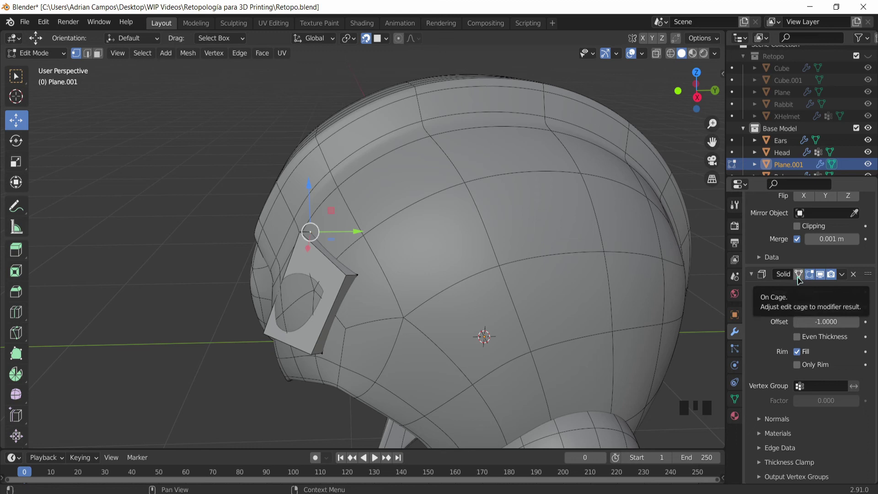
Enable On Cage on the Solidify modifier so editing follows the solidified result.
click(803, 276)
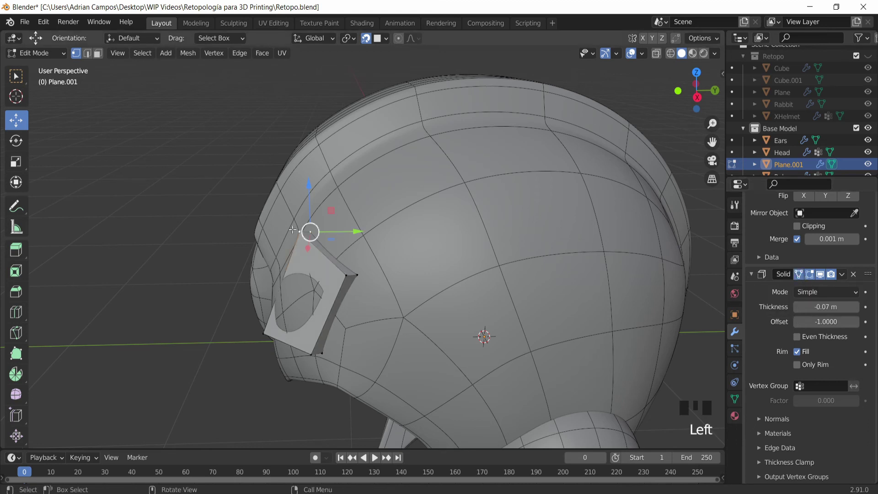
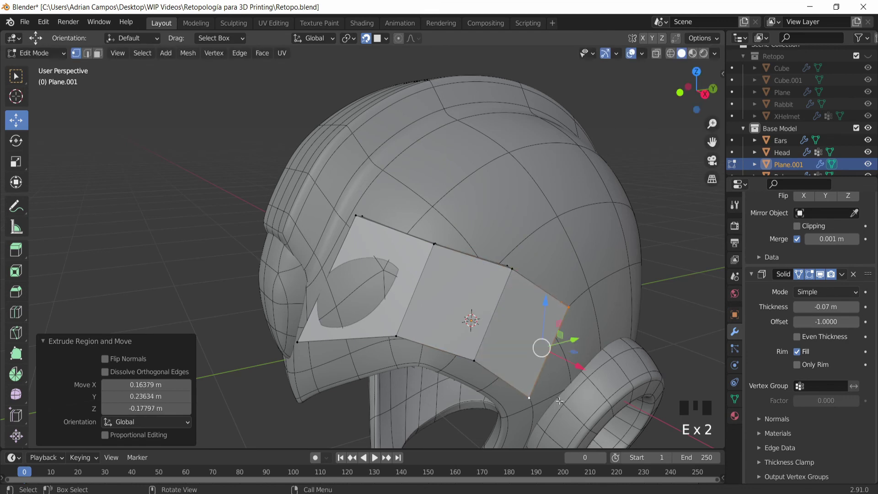
View the extruded strip from the side and start a loop cut lengthwise through it.
drag(379, 307, 361, 258)
key(ctrl+r)
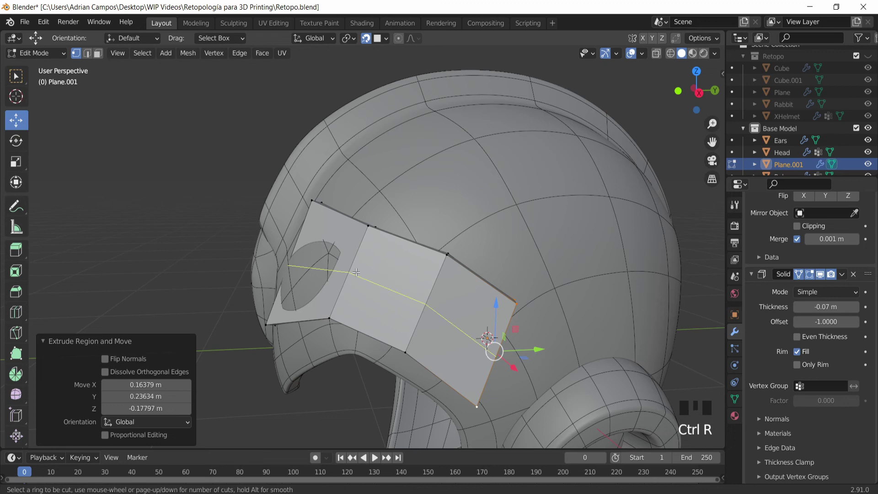
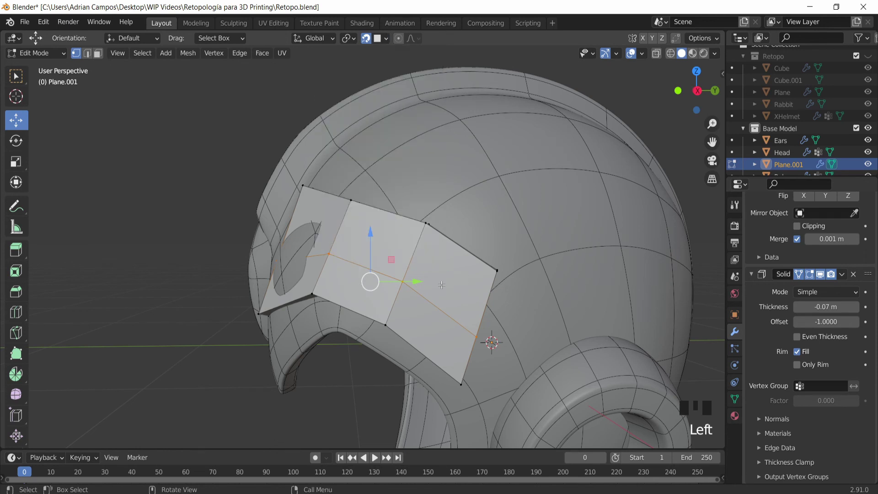
Confirm the centred loop cut and select front-edge vertices near the eye opening.
key(ctrl+r)
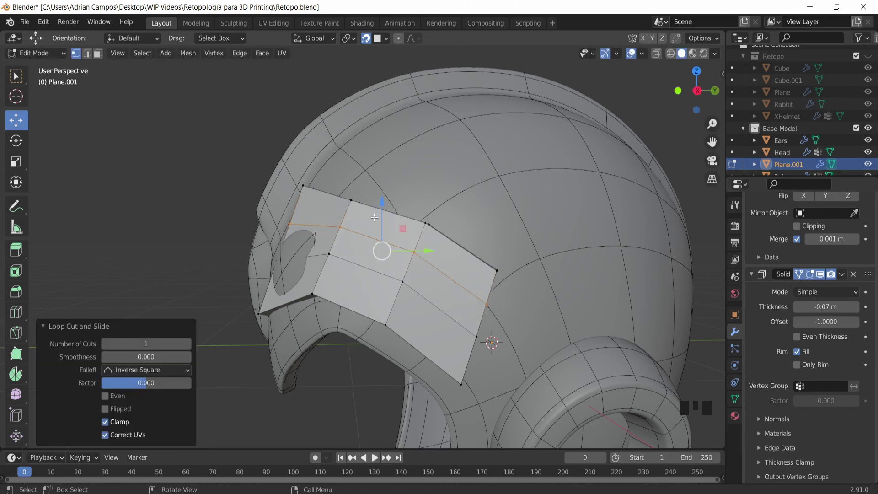
key(ctrl+z)
drag(382, 41, 400, 271)
click(285, 255)
click(287, 258)
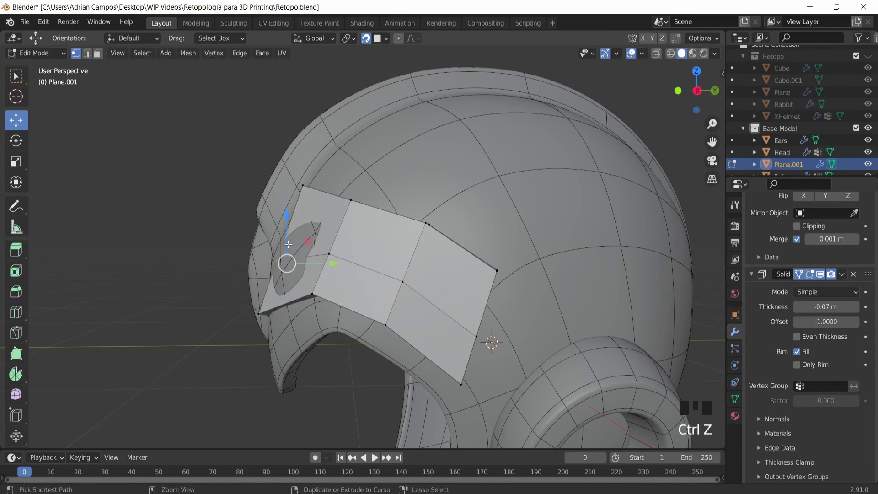
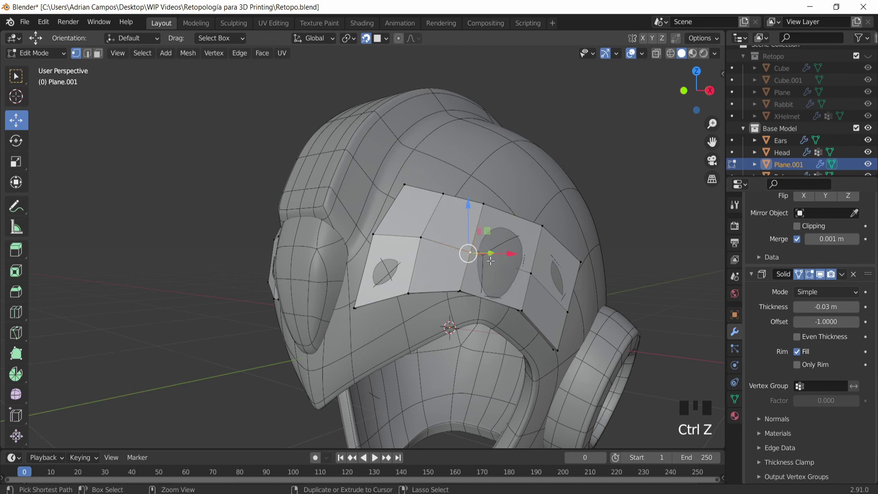
Add a centred crosswise loop cut beside the eye hole and nudge its vertices onto the surface.
key(ctrl+r)
key(ctrl+z)
key(ctrl+r)
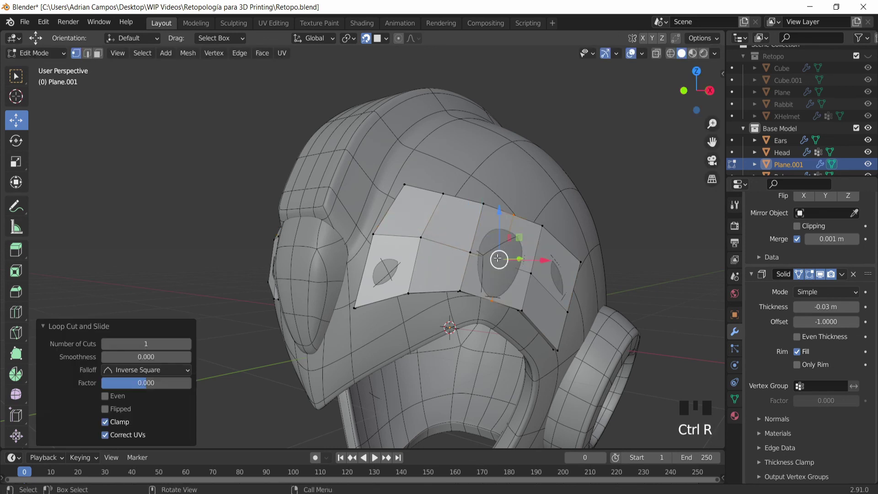
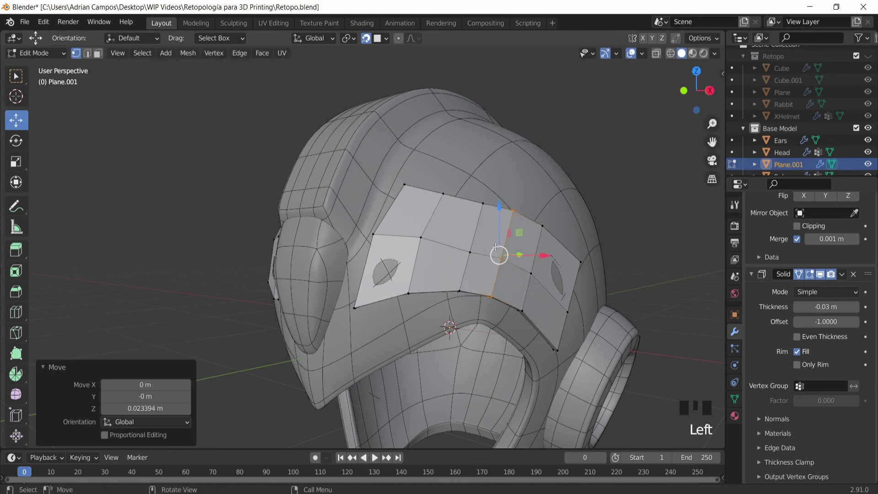
key(ctrl+z)
key(g)
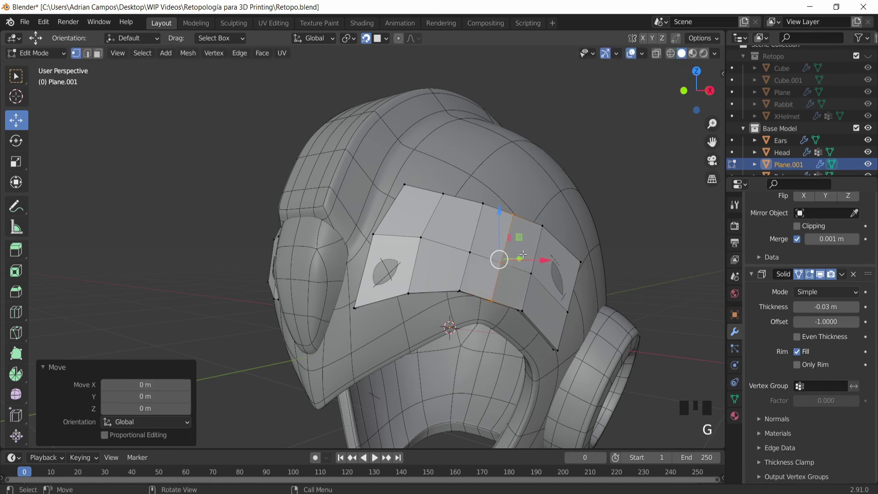